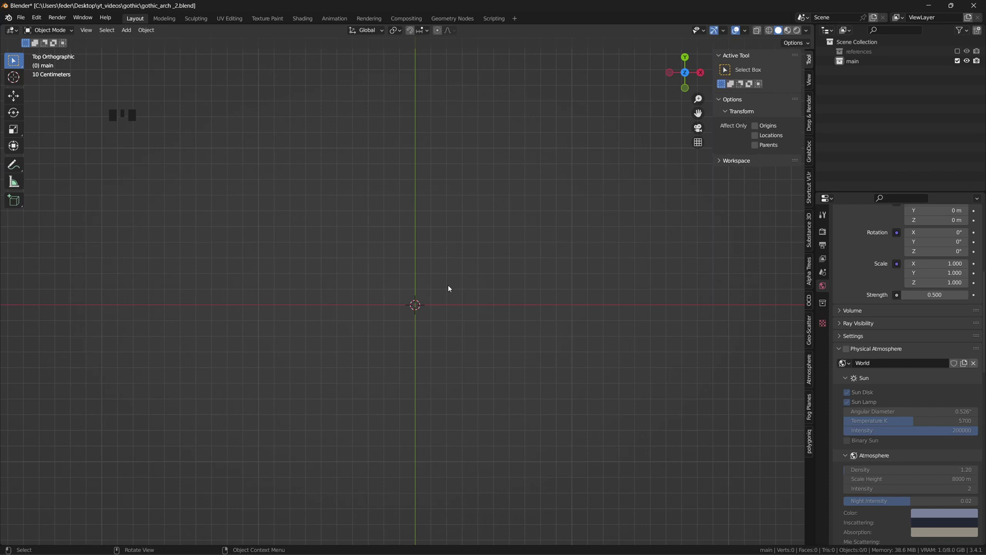
Add a circle, rotate it 90° on Y to stand upright, and enable snapping in front view
key(shift+a)
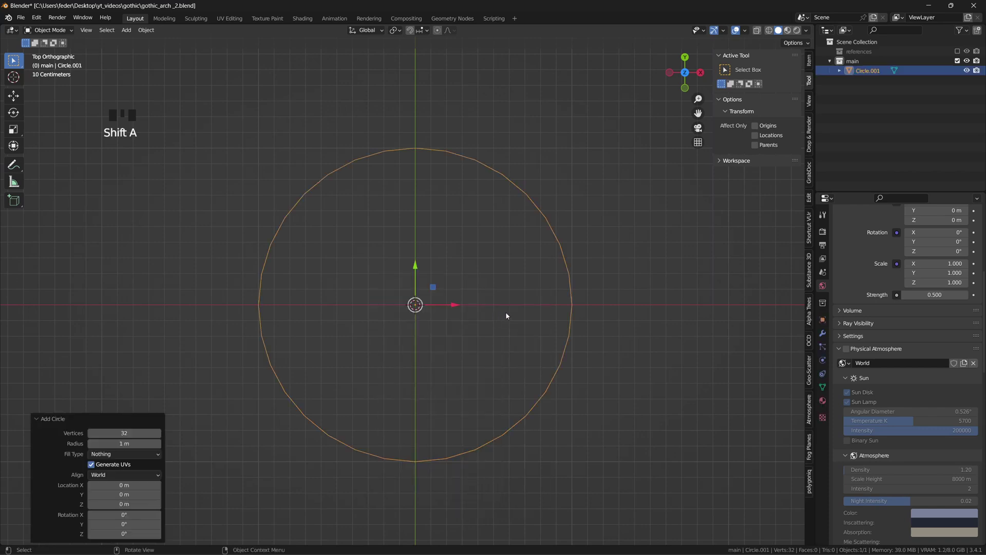
key(r)
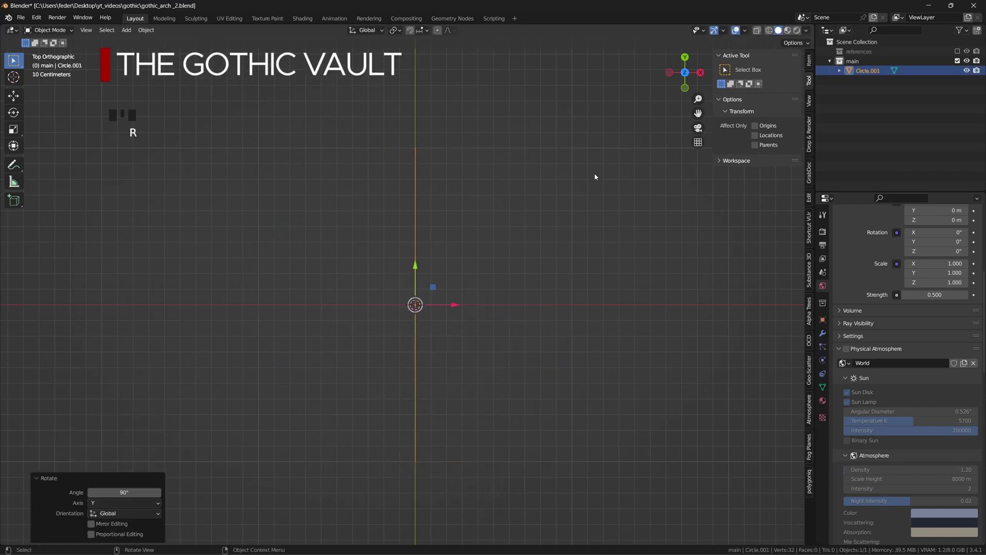
click(703, 73)
drag(518, 272, 411, 37)
click(411, 37)
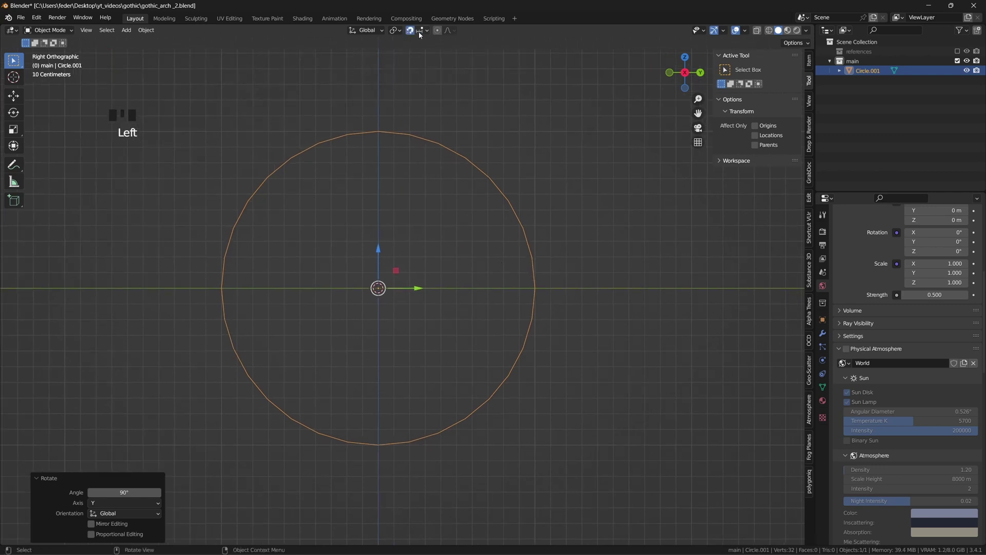
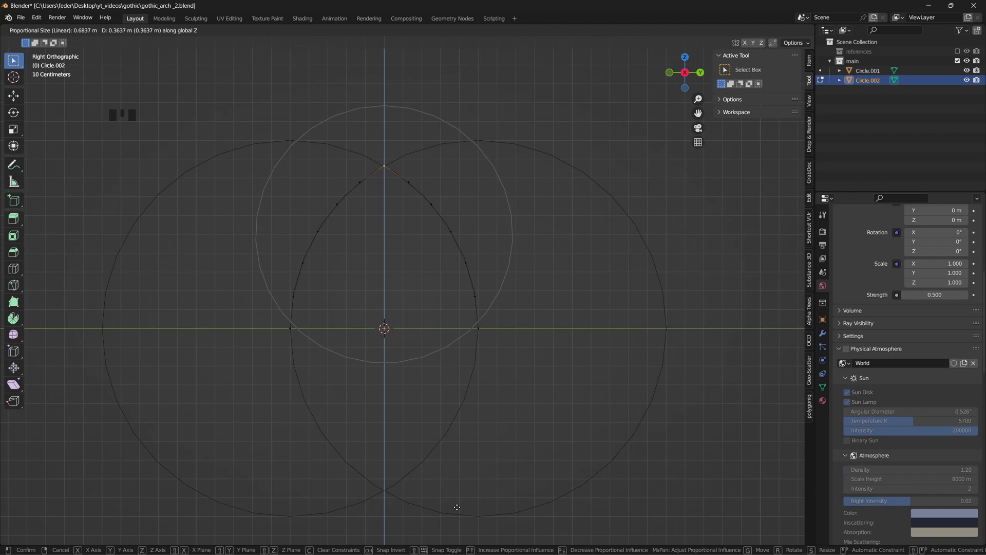
Add an Empty as the Mirror Object for Circle.002's Mirror modifier and review the mirrored arches
key(g)
key(Tab)
scroll(down, 3)
key(shift+a)
key(r)
drag(423, 368, 966, 296)
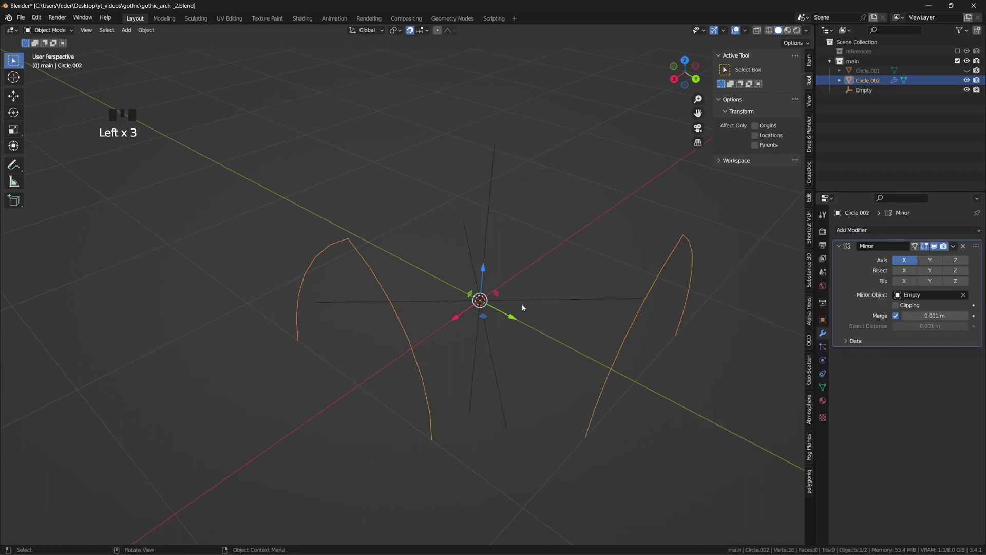
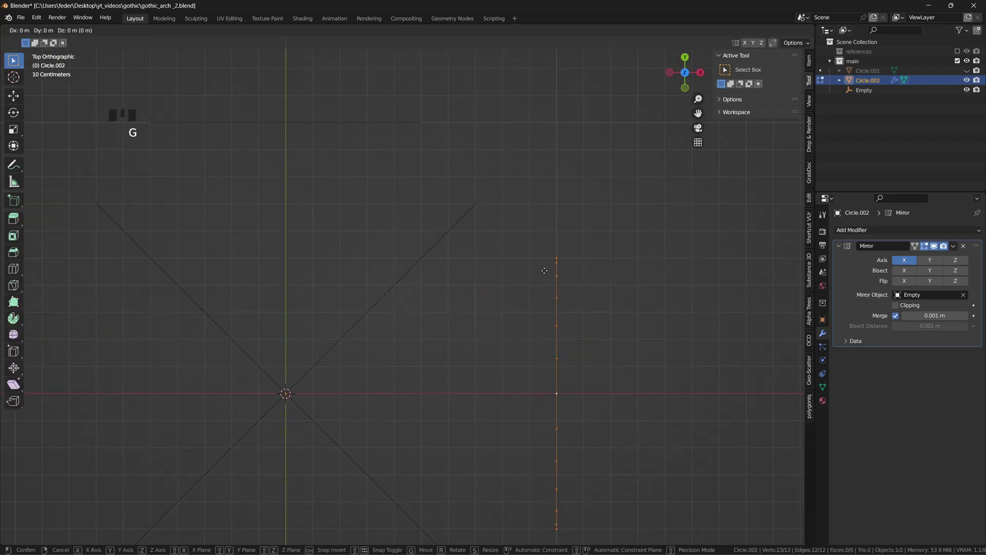
Shift the arch edge -0.5 m along X in Edit Mode
scroll(up, 3)
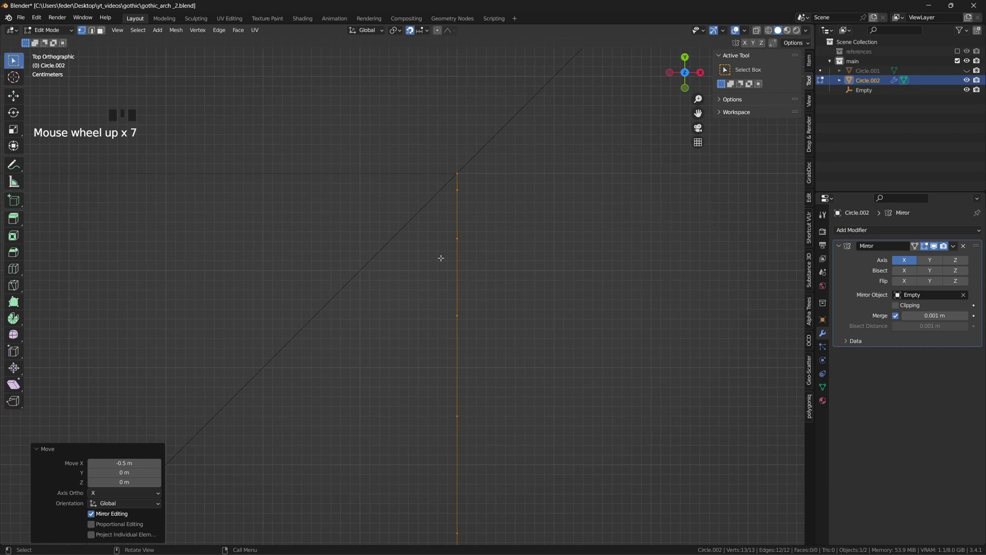
key(g)
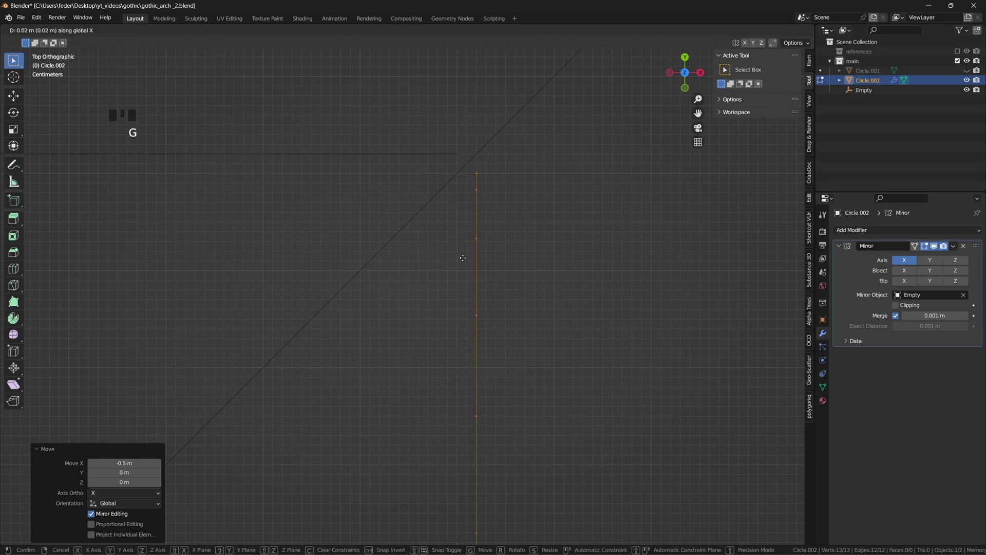
key(Tab)
scroll(down, 3)
drag(519, 290, 957, 247)
Select the Empty and clear its rotation with Alt+R
drag(956, 246, 616, 287)
drag(616, 288, 413, 32)
click(412, 32)
click(456, 236)
key(alt+r)
scroll(down, 3)
Raise the Empty about 0.86 m along Z to the arch crown height
drag(242, 274, 435, 330)
key(g)
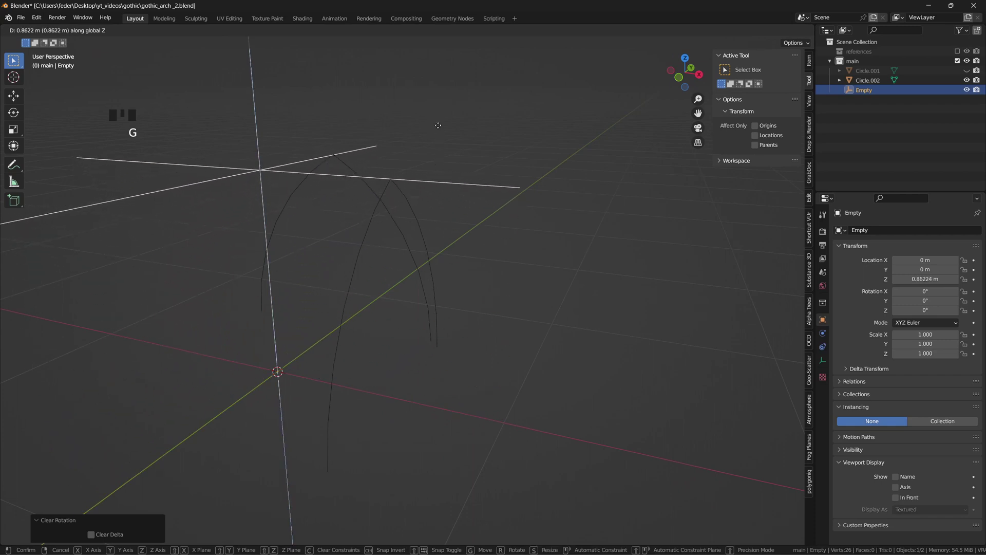
drag(435, 161, 499, 220)
click(500, 220)
drag(498, 213, 428, 253)
key(shift+a)
Add Circle.003 upright as a half arch, turn it -45° on Z and scale it to 0.706
drag(414, 293, 448, 297)
key(Tab)
key(r)
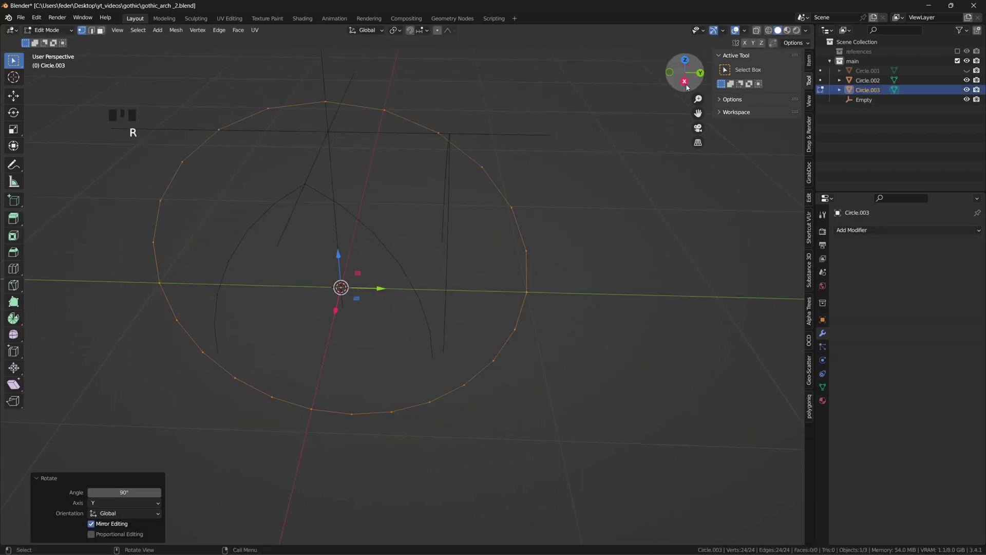
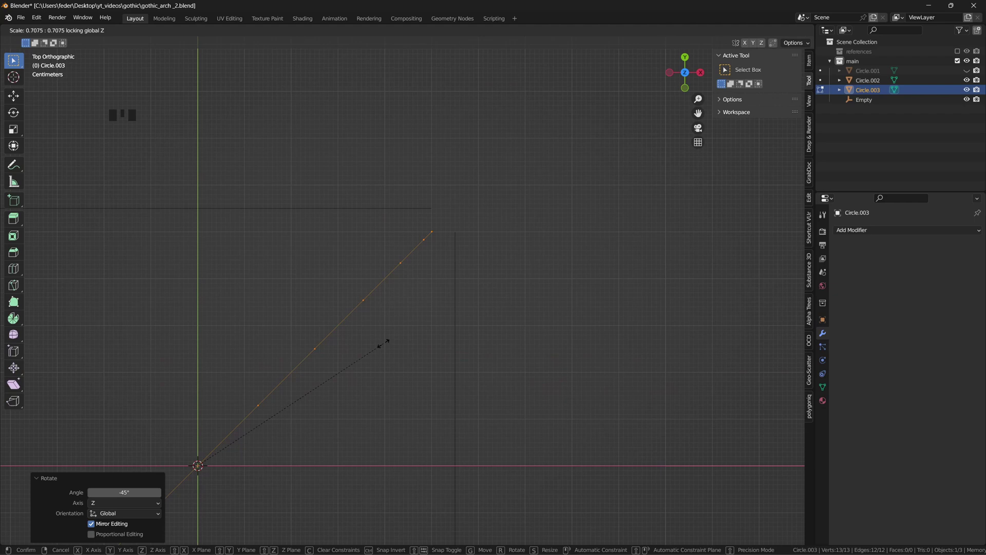
key(shift+b)
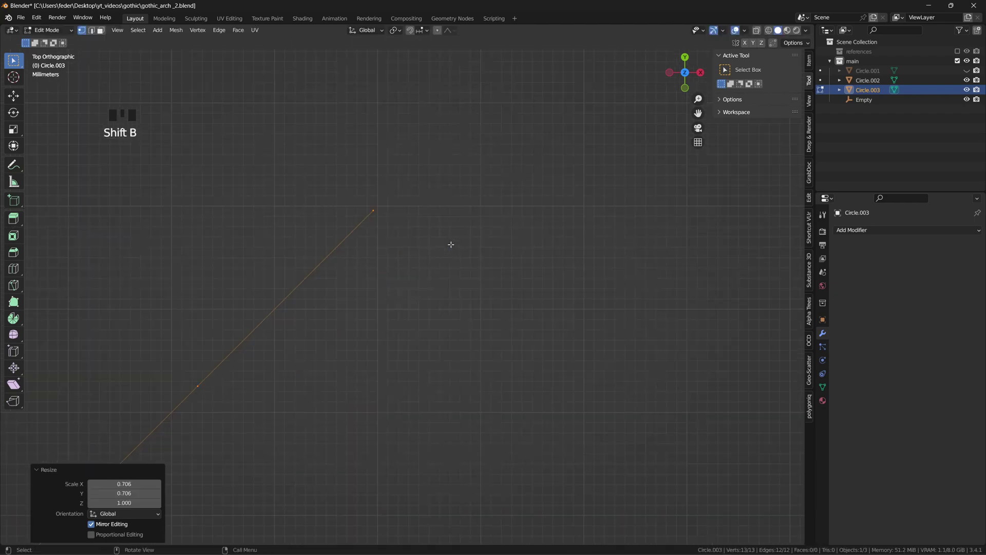
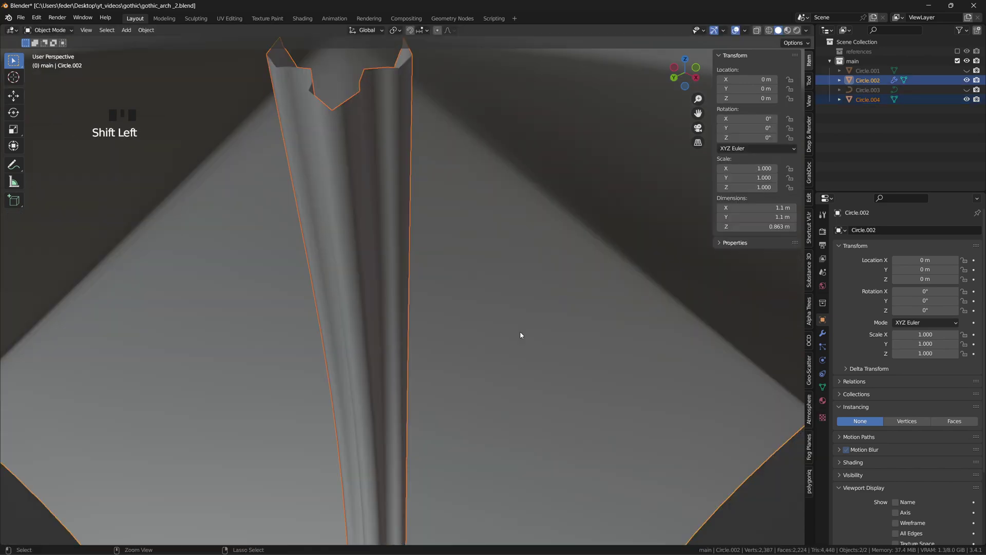
Join the rib mesh into the vault Circle.002 and enter Edit Mode on the crossing ribs at the crown
key(ctrl+j)
scroll(down, 3)
drag(487, 384, 687, 80)
click(687, 79)
drag(435, 321, 441, 300)
click(441, 300)
key(Tab)
scroll(up, 3)
key(ctrl+r)
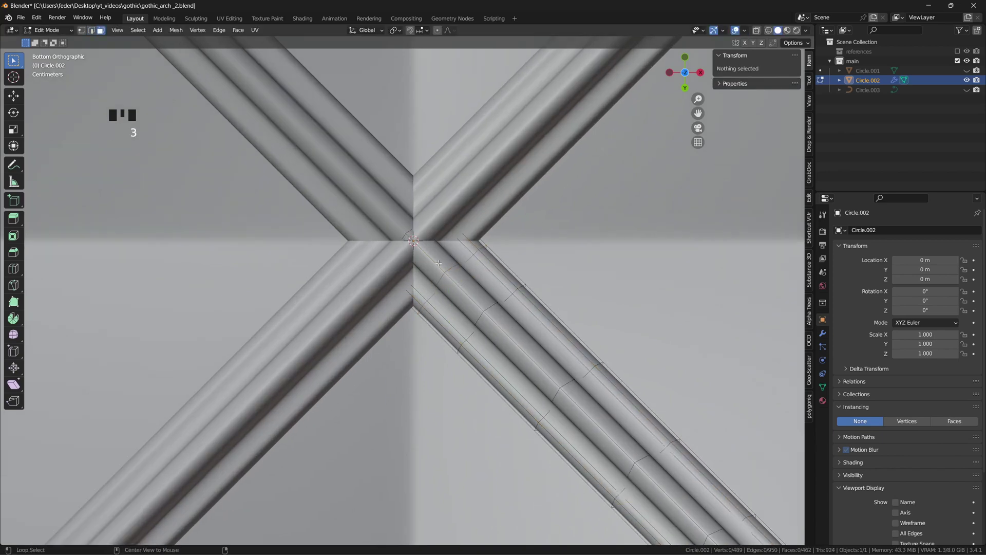
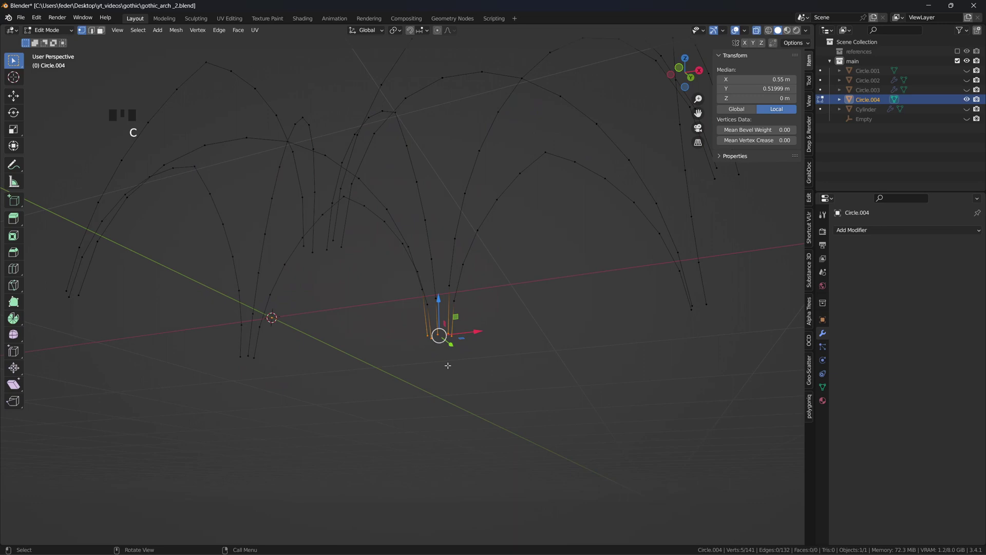
Extrude Circle.004's arch-foot vertices about 0.45 m downward to start a pillar leg
key(e)
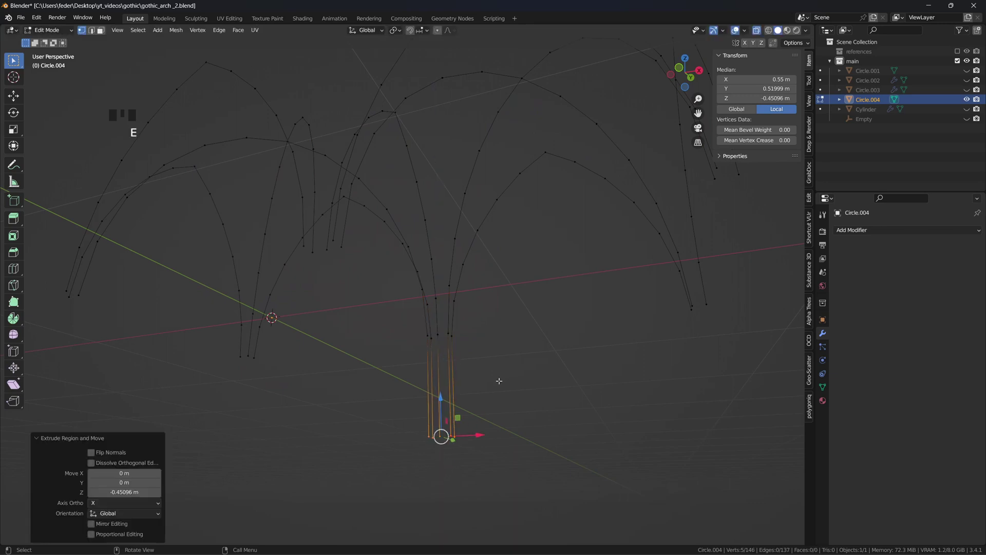
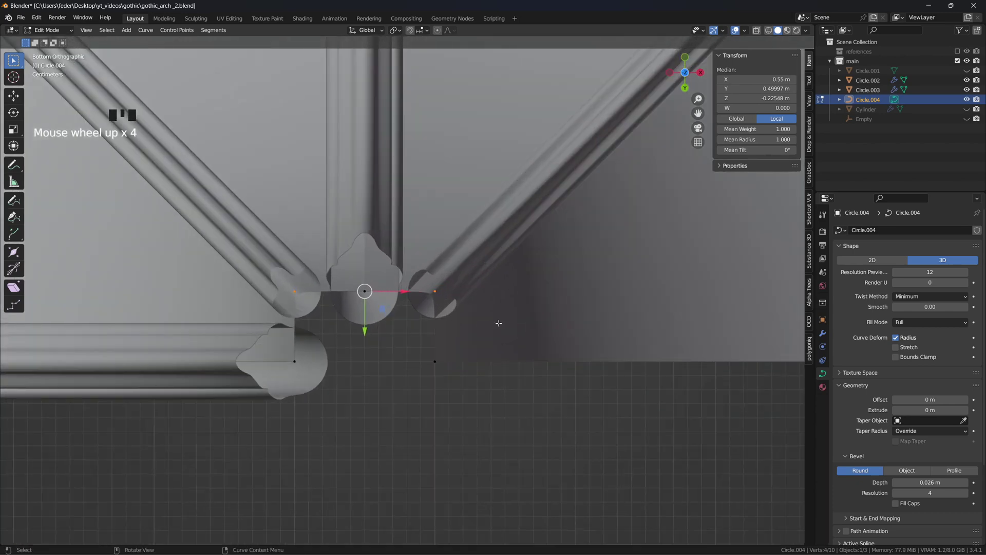
Scale the pillar curve points along X to narrow the shaft profile
key(s)
key(g)
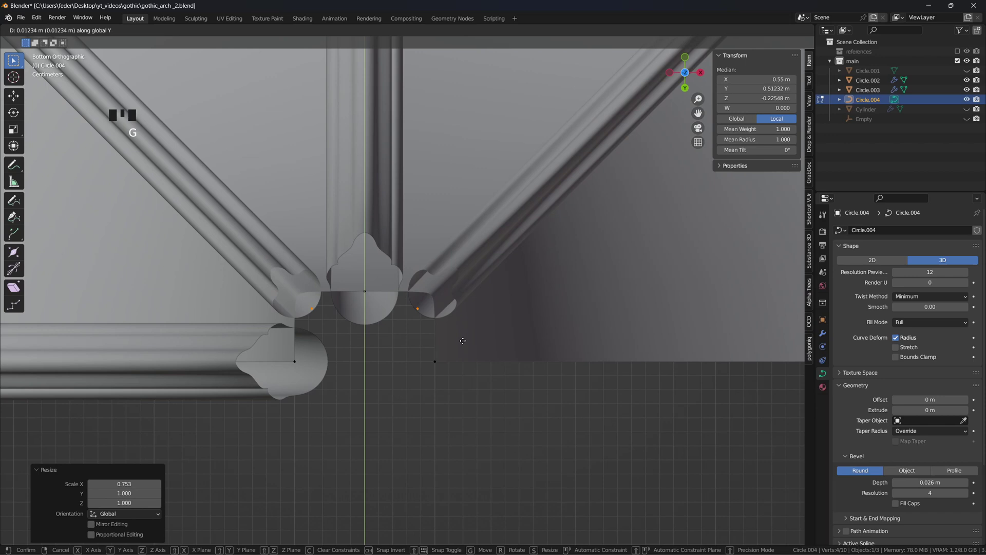
key(s)
key(Tab)
click(900, 493)
Convert the beveled curve to a mesh and resize the ring of column panels
drag(568, 410, 152, 34)
drag(152, 35, 369, 345)
drag(369, 345, 422, 360)
key(Tab)
key(a)
key(s)
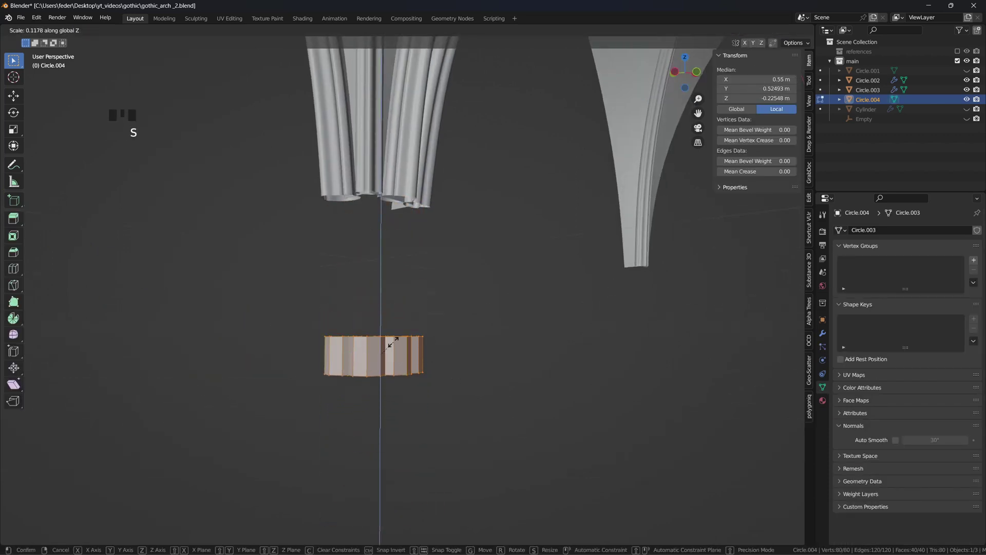
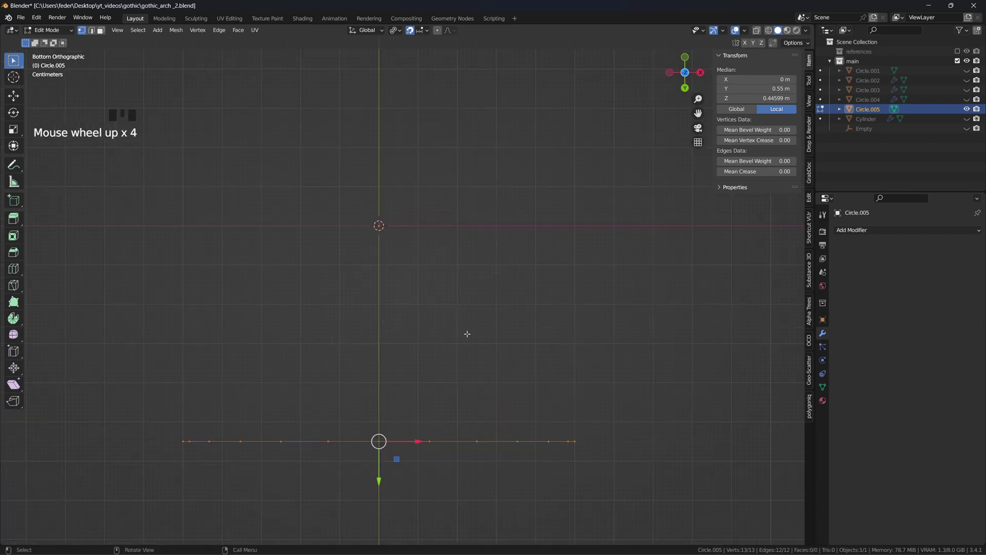
Extrude Circle.005's arch outline into a band and thicken it with Alt+S
key(g)
key(e)
key(alt+s)
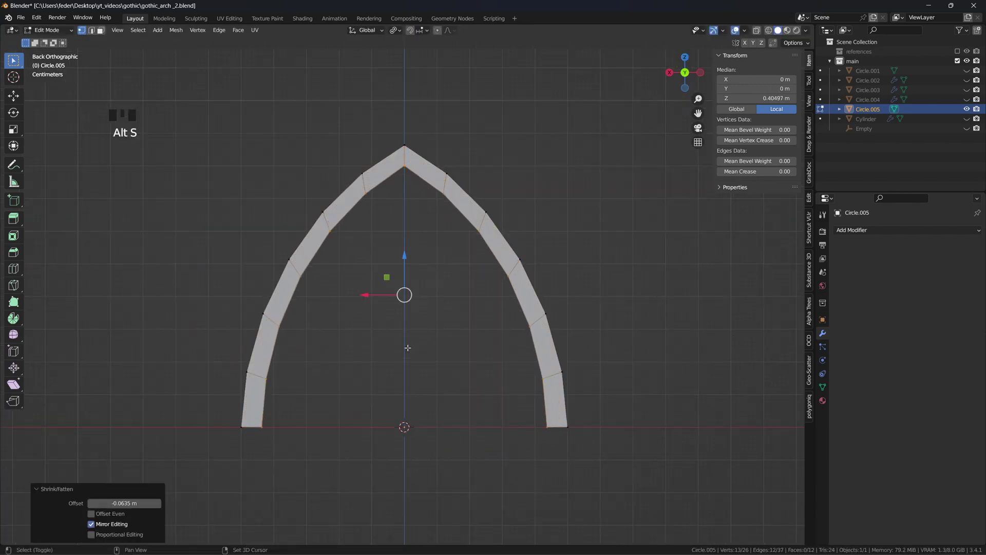
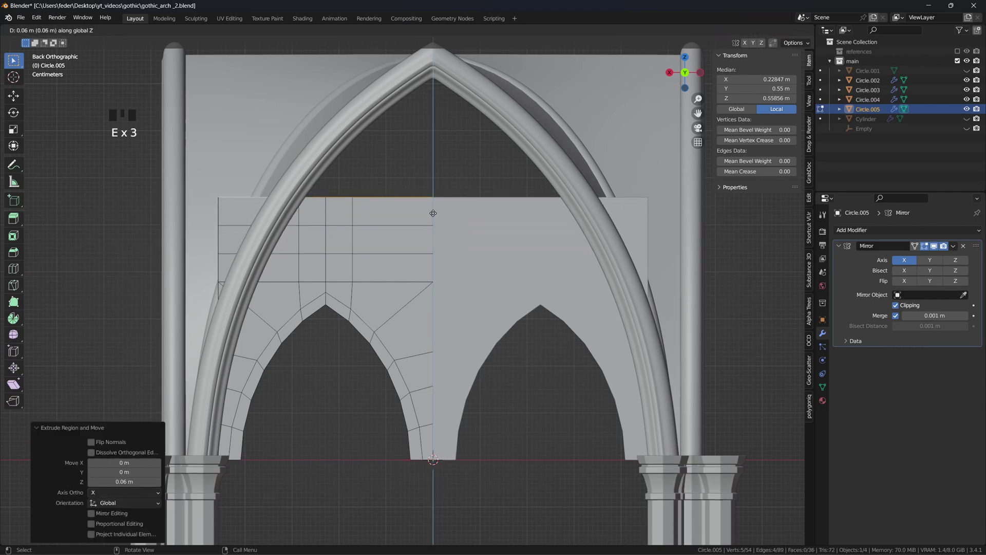
Extrude the tracery panel's top edges upward four rows to fill the big arch
key(e)
key(e)
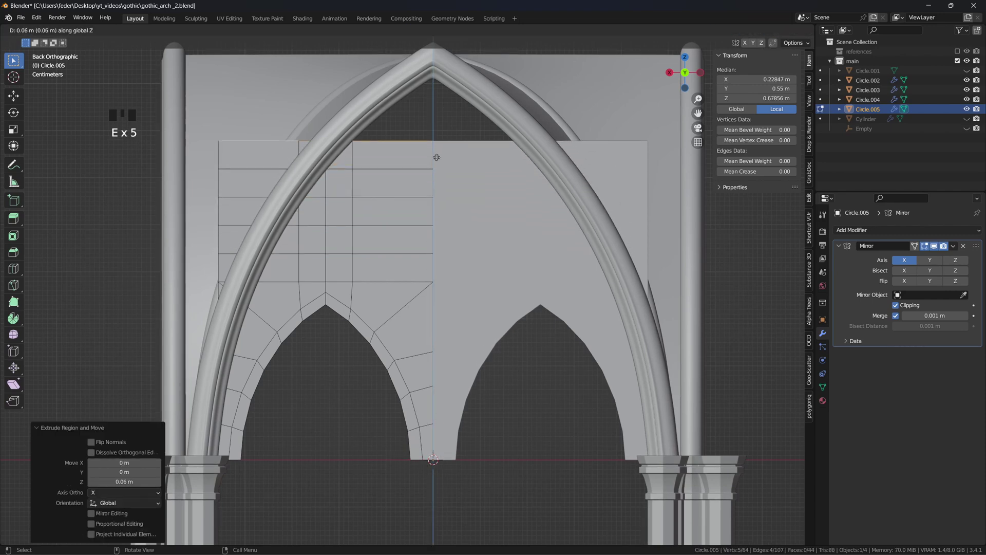
key(e)
key(e)
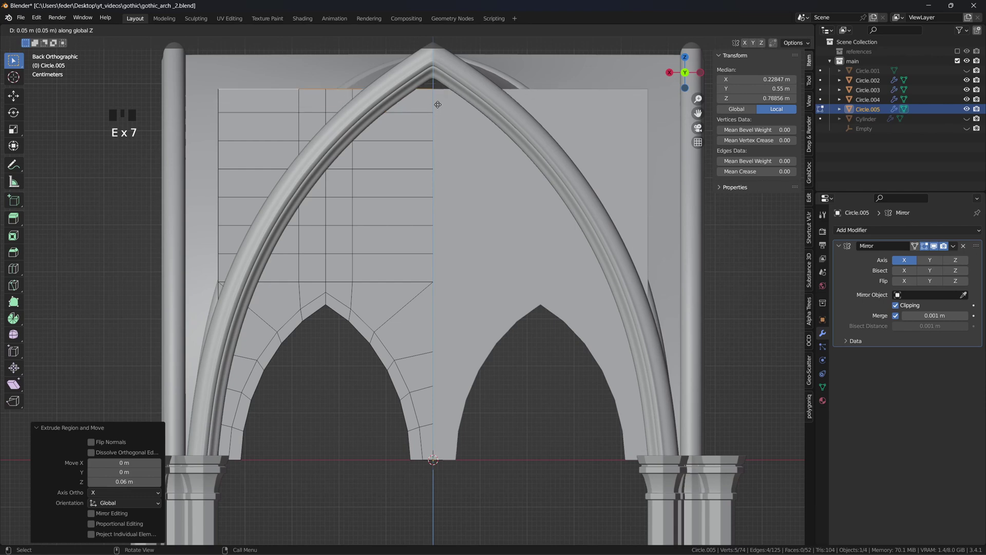
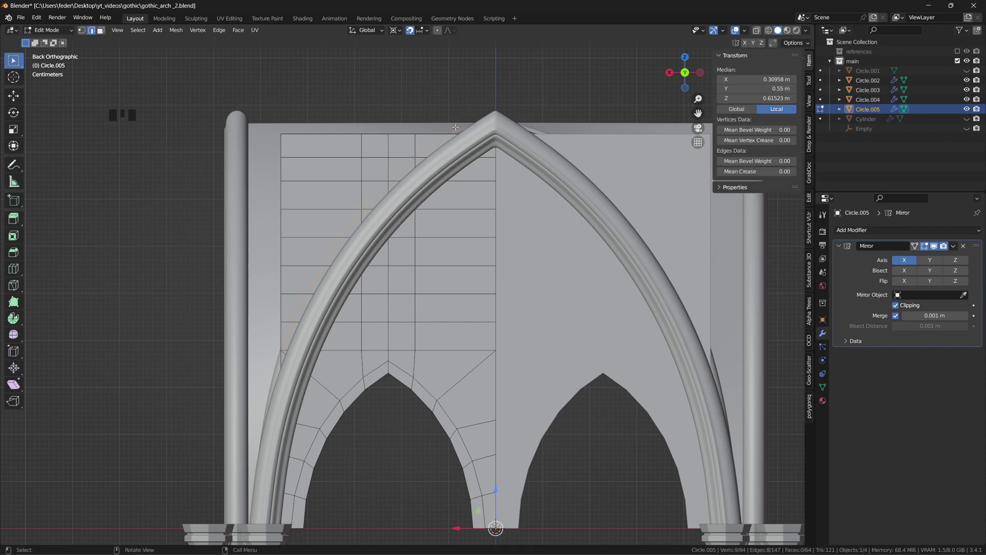
Select the upper grid faces, inset a circle and delete it to cut a round opening
key(3)
key(c)
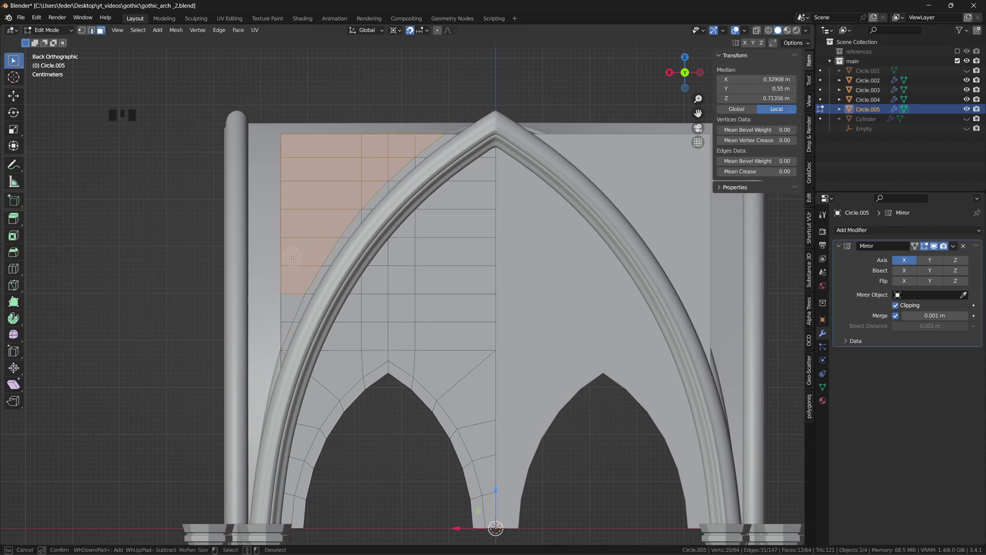
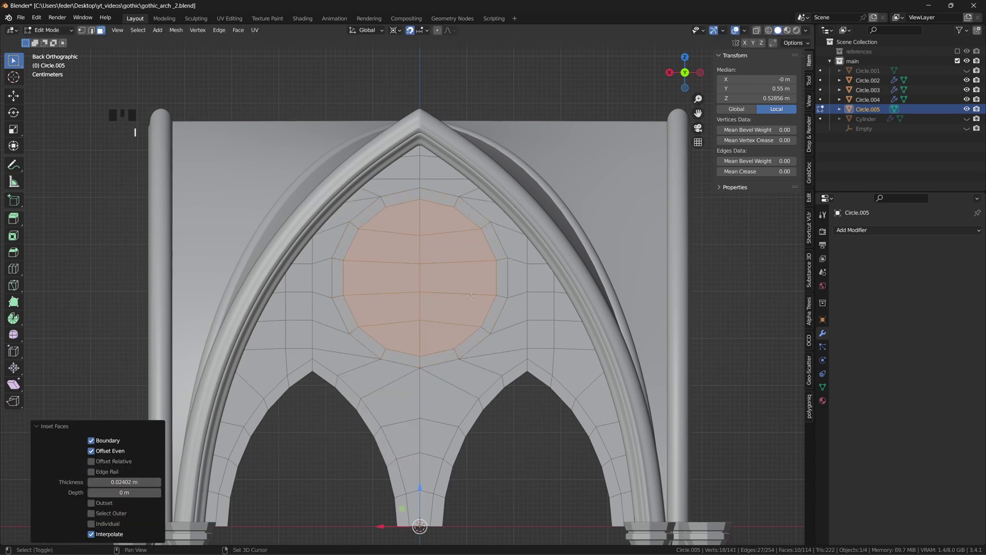
key(x)
key(Tab)
scroll(down, 3)
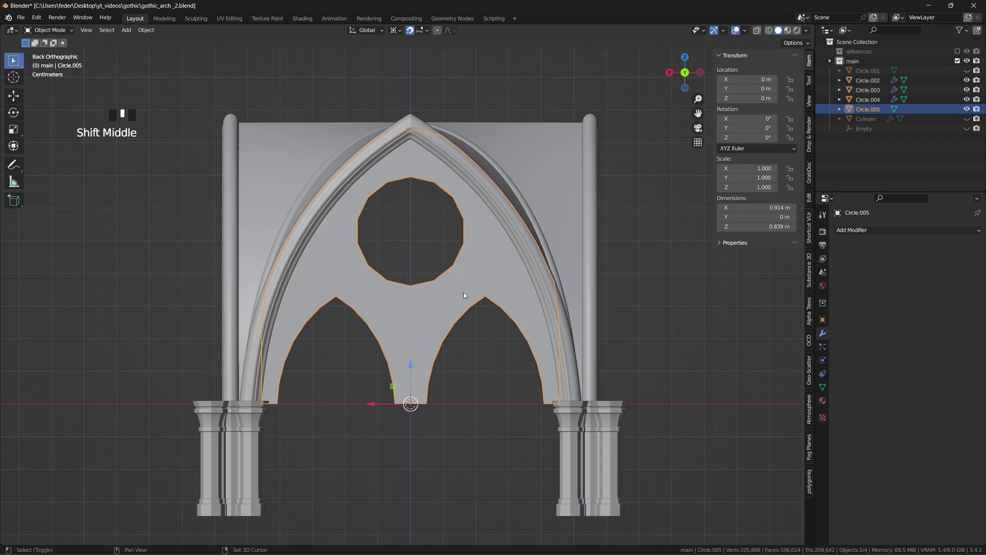
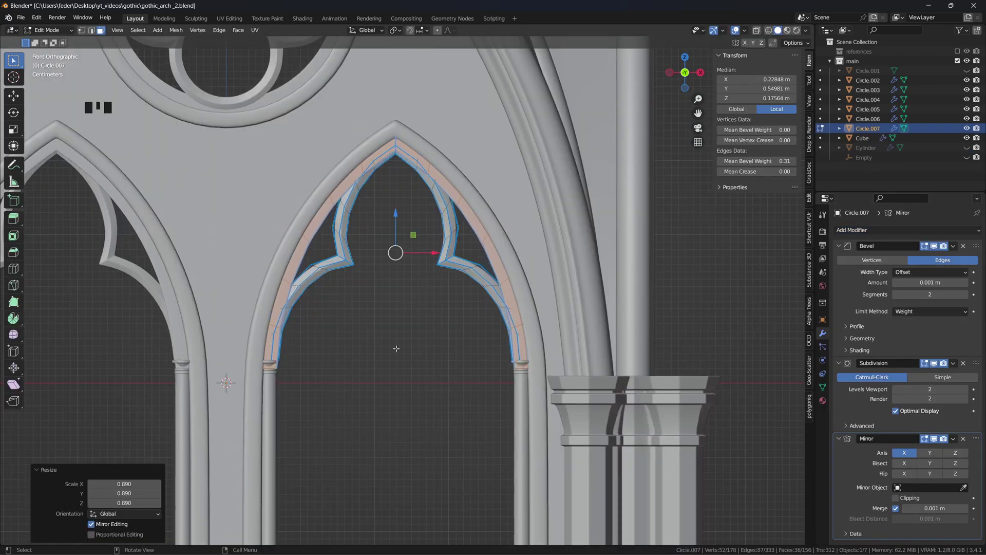
Shrink and reposition the selected column vertices before renaming the module parts
key(alt+s)
key(g)
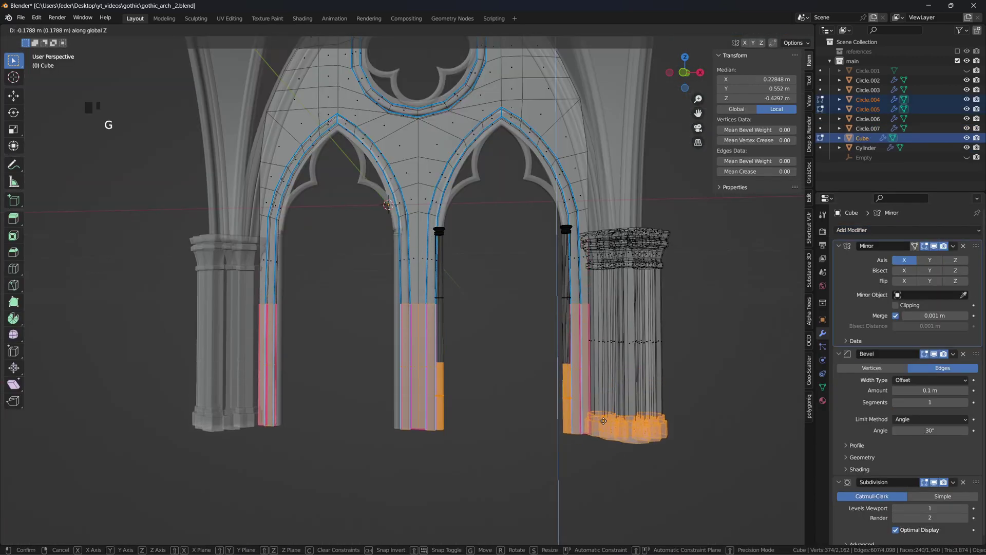
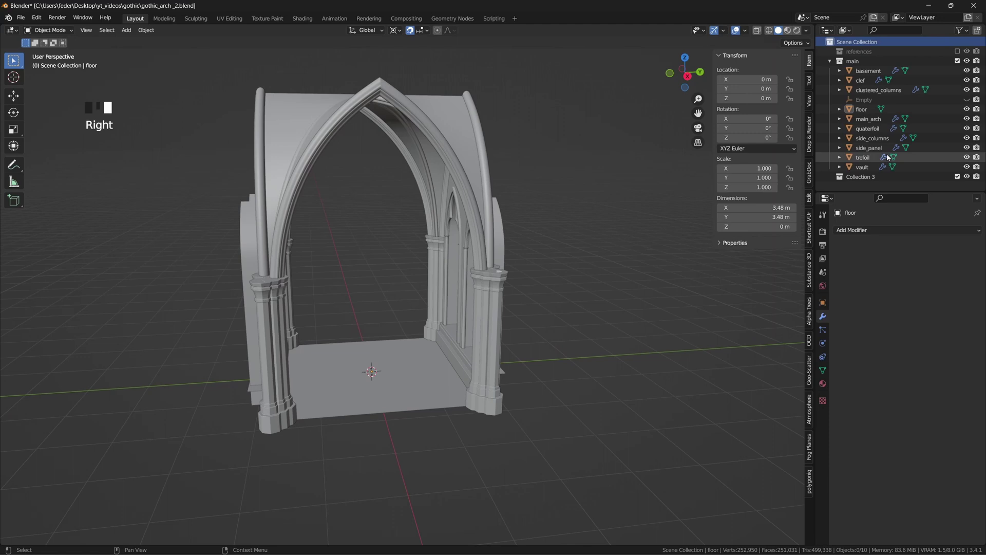
Rename the new collection to 'instances' in the Outliner
click(861, 180)
drag(862, 179, 876, 172)
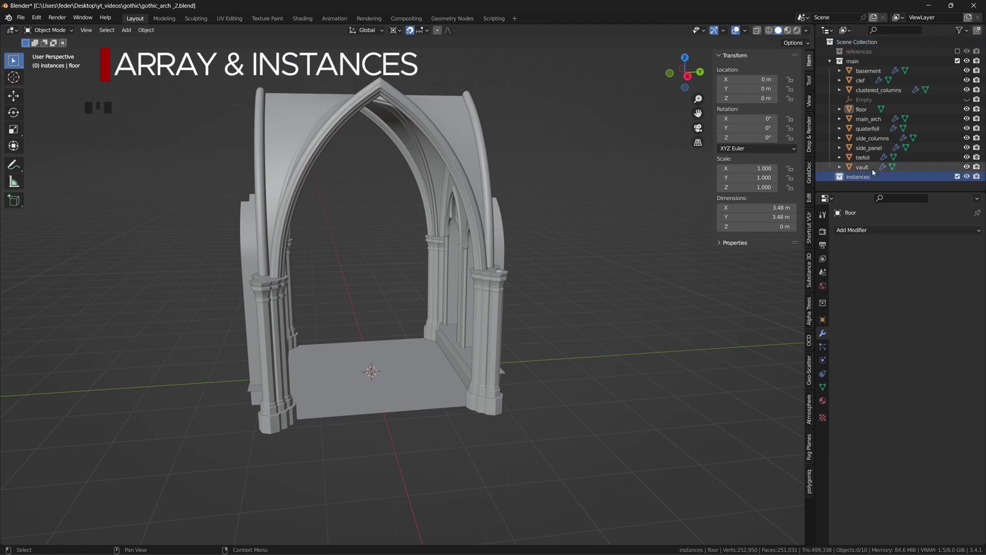
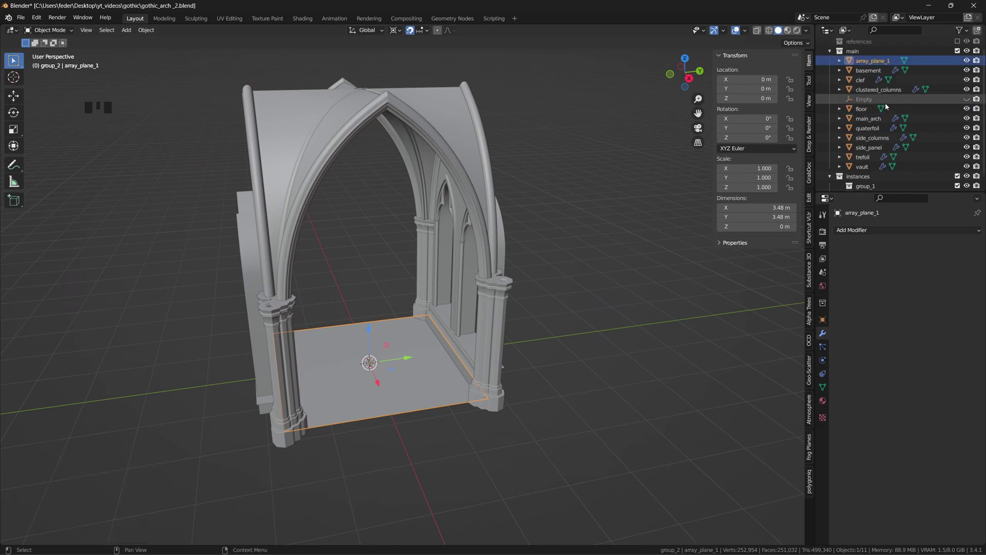
Duplicate array_plane_1 and move the copy into a new group_2 collection
click(881, 65)
scroll(down, 3)
key(shift+d)
click(898, 185)
key(BackSpace)
key(BackSpace)
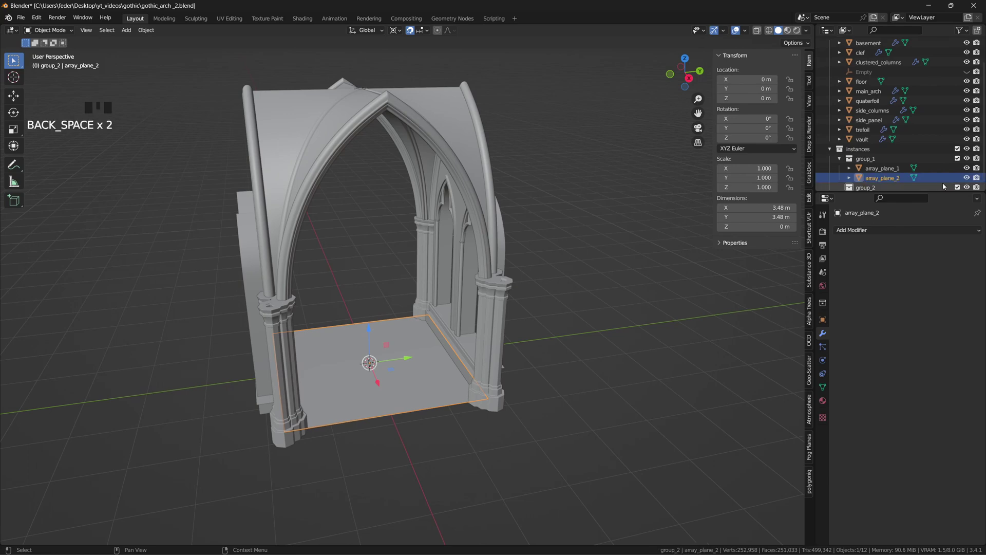
Drag the module parts (basement, clef, floor, quaterfoil, side panels, trefoil, vault) into group_1
drag(893, 177, 870, 144)
click(876, 128)
click(873, 118)
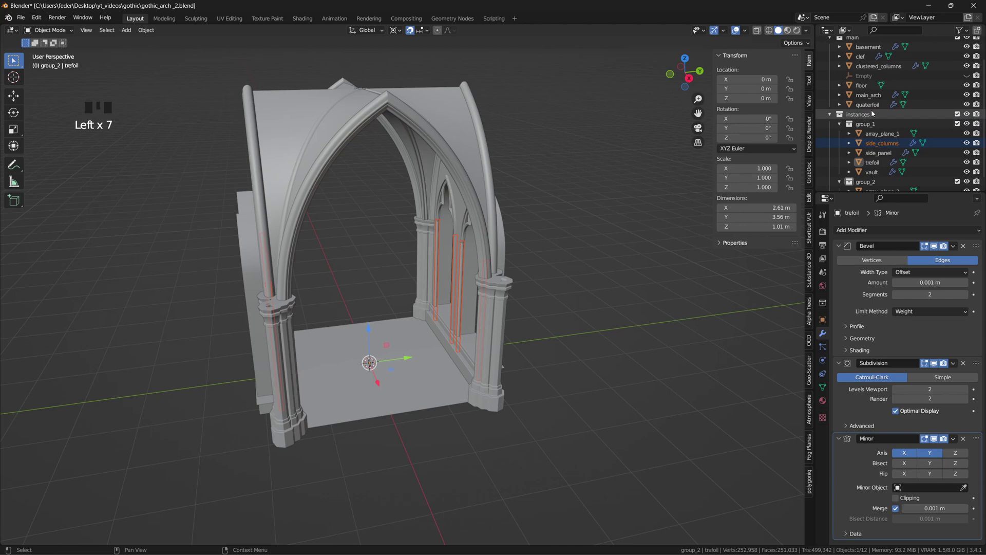
click(875, 109)
drag(867, 90, 880, 81)
scroll(up, 3)
drag(867, 76, 883, 89)
middle_click(914, 450)
drag(914, 451, 888, 132)
scroll(up, 3)
Split off main_arch_side into group_1 while main_arch stays in main
click(878, 87)
drag(521, 208, 956, 250)
click(956, 250)
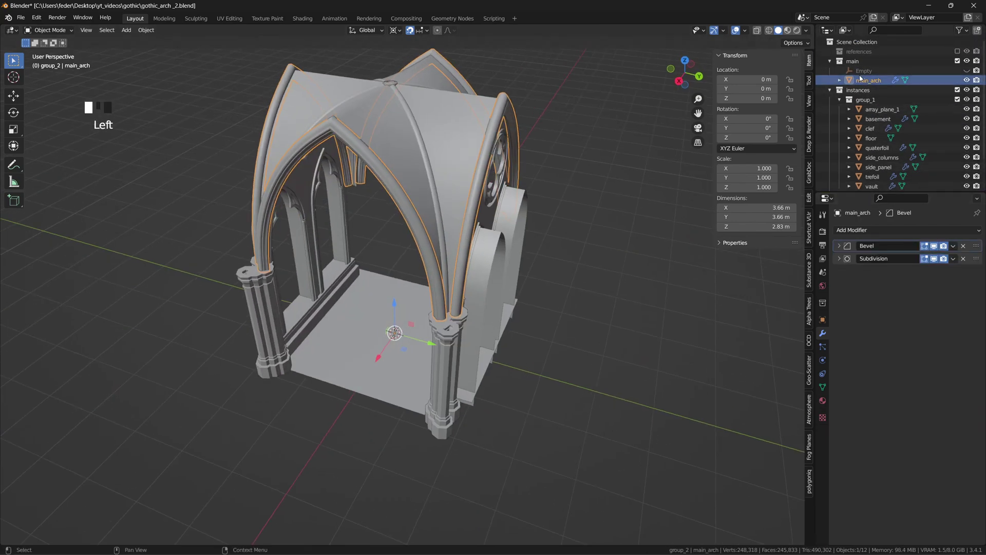
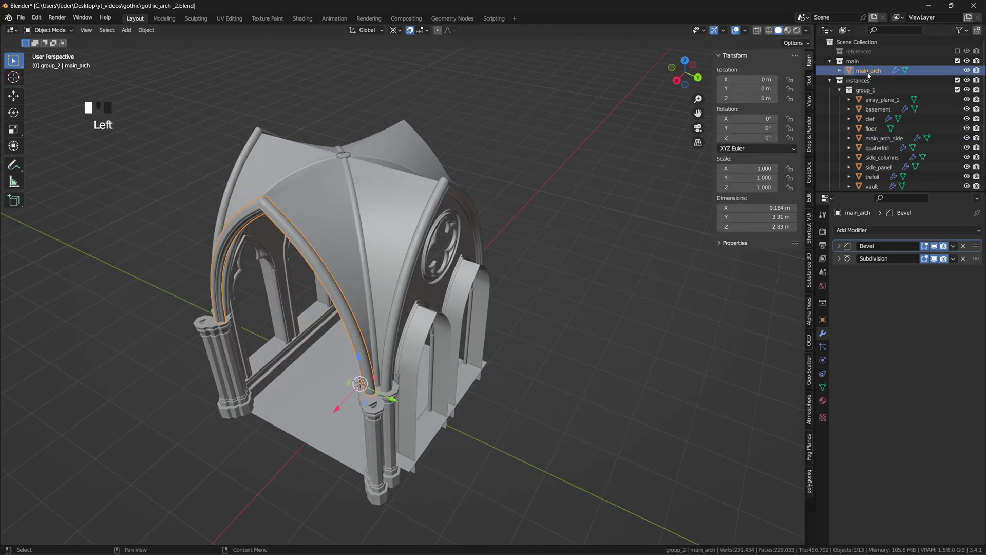
Parent the group parts to array_plane_1 and array_plane_2 with Object (Keep Transform)
double_click(879, 156)
key(ctrl+p)
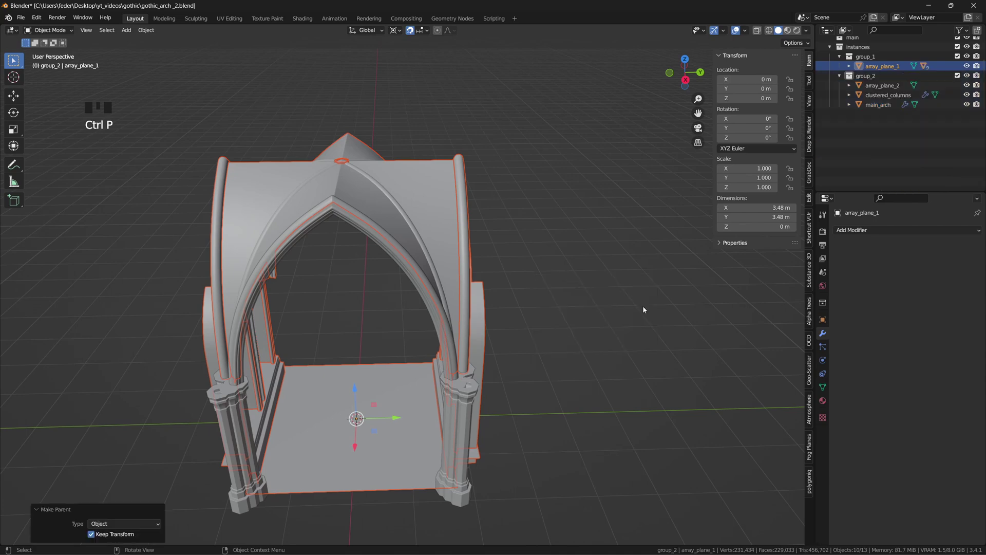
drag(885, 122, 558, 342)
key(ctrl+p)
click(571, 333)
Enable face instancing on array_plane_1 and inspect it
drag(534, 346, 881, 93)
click(881, 93)
click(828, 325)
drag(957, 421, 913, 435)
click(913, 447)
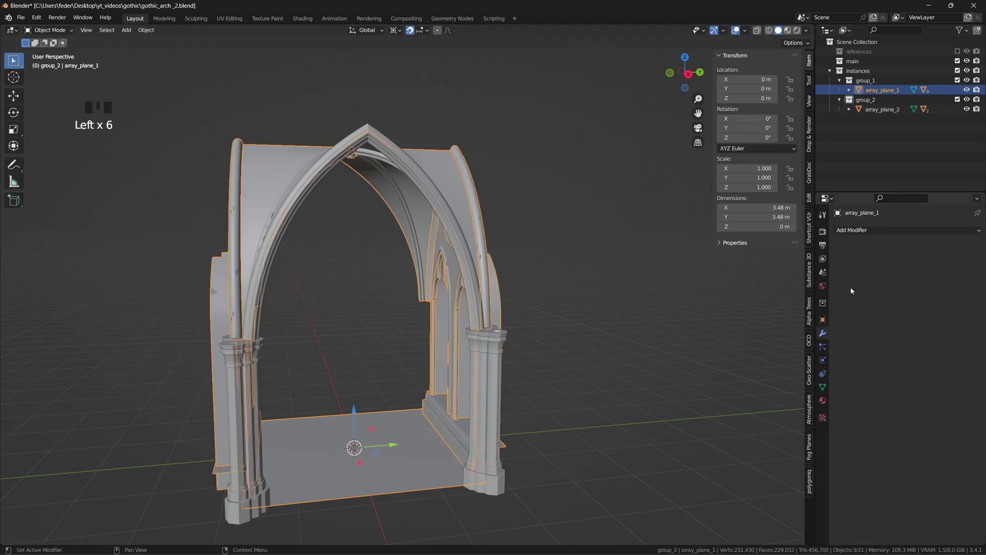
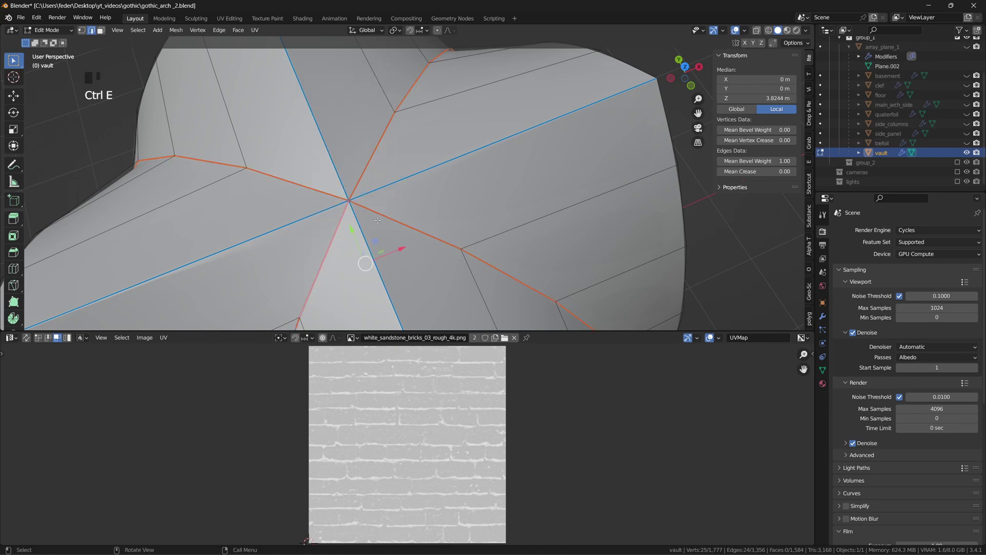
Select the whole vault mesh and unwrap it along its marked seams
key(a)
key(u)
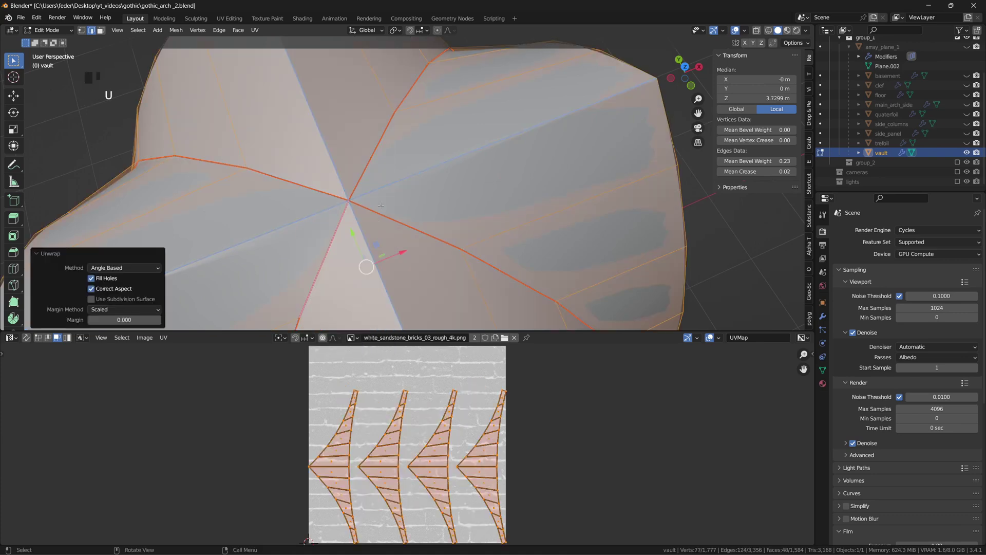
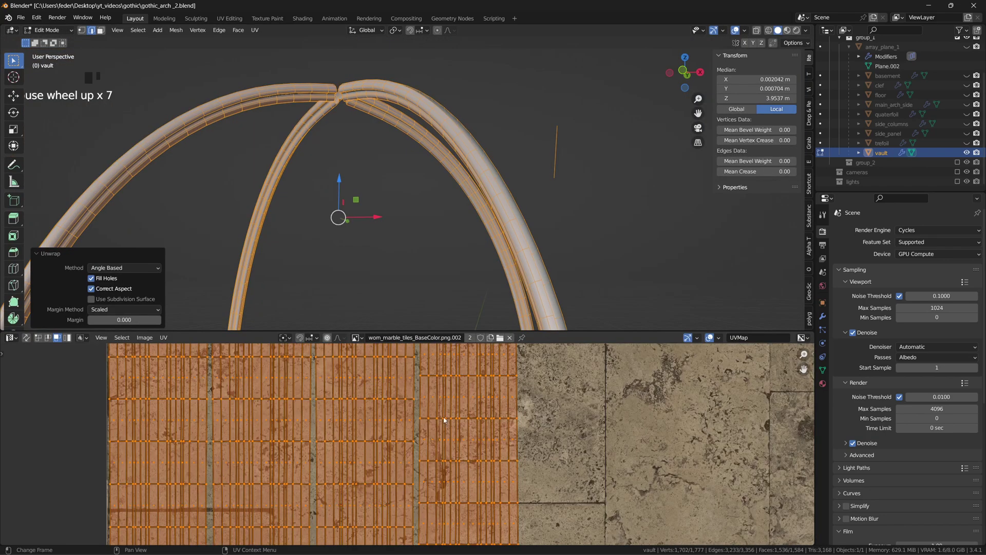
Straighten the rib UVs into aligned strips with Follow Active Quads from a reference quad
click(514, 402)
right_click(514, 401)
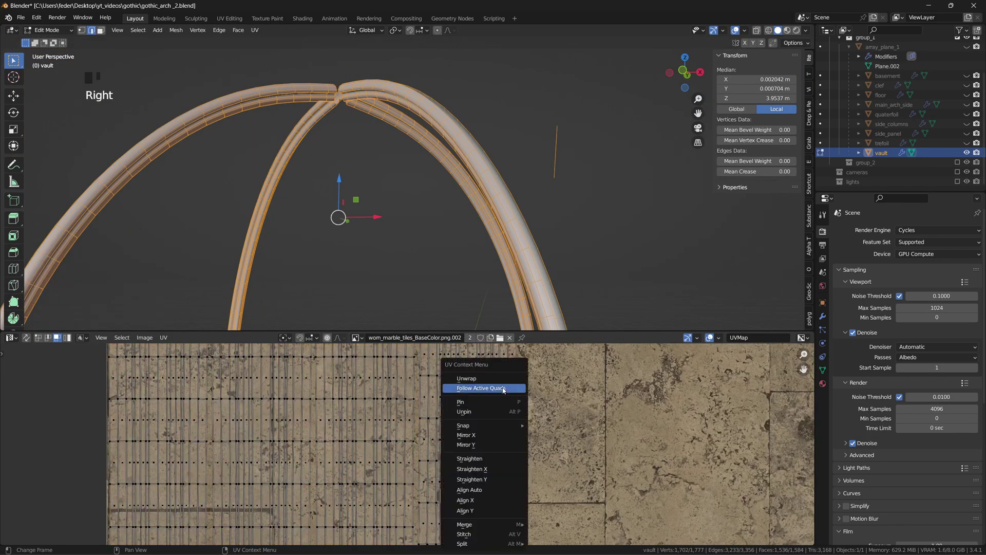
click(415, 389)
right_click(414, 385)
click(310, 382)
right_click(310, 384)
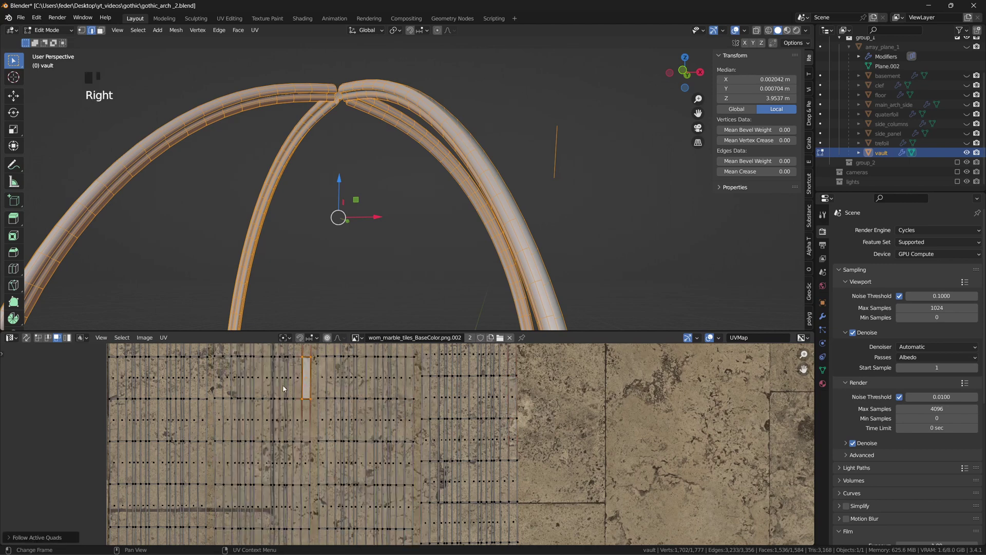